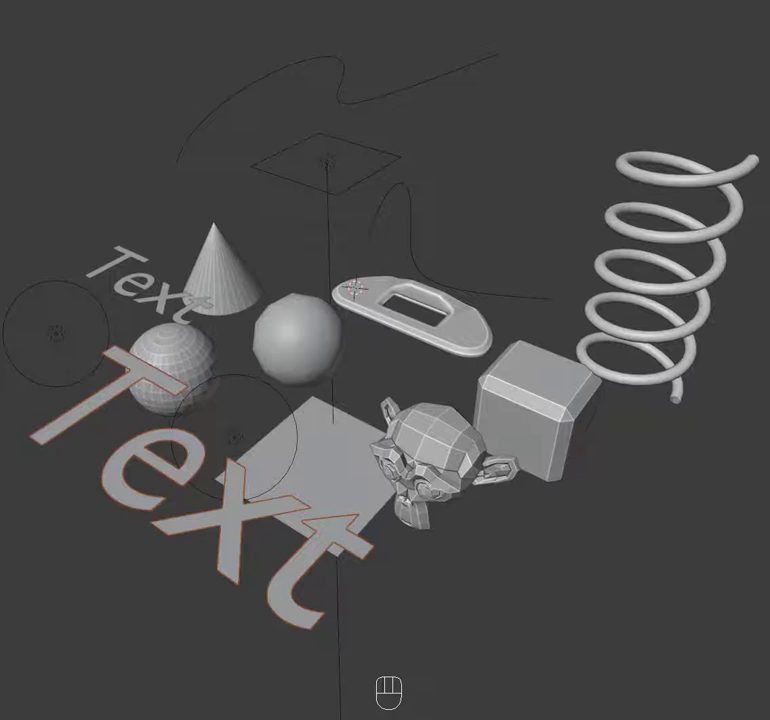
# Select every mesh by type from the sphere via Shift+G and delete them all.
pyautogui.click(314, 342)
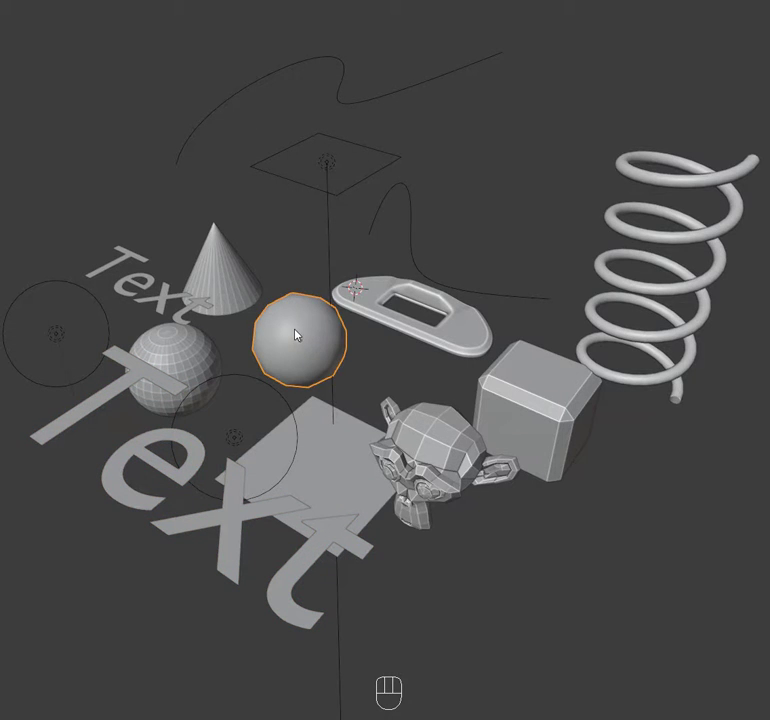
pyautogui.press('Tab')
pyautogui.press('Tab')
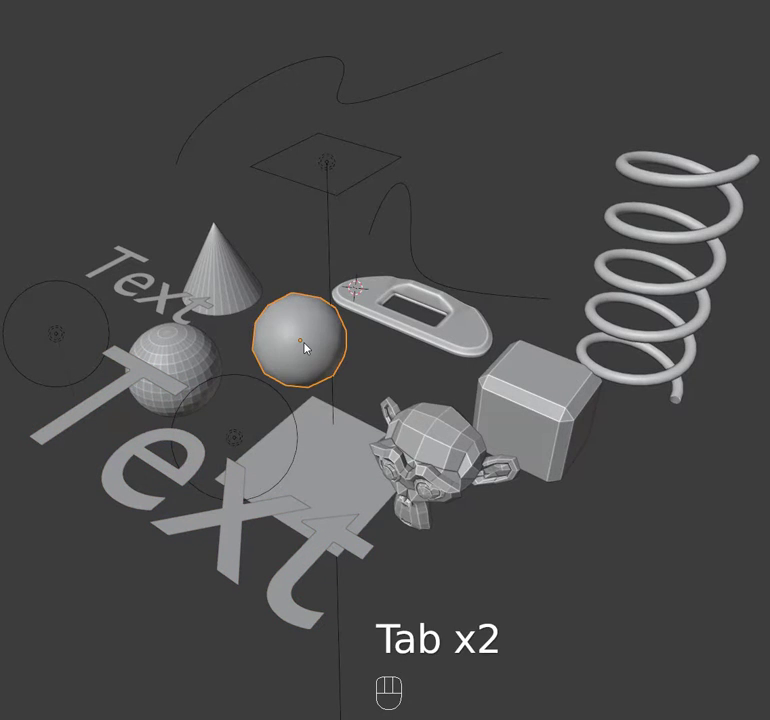
pyautogui.press('shift+g')
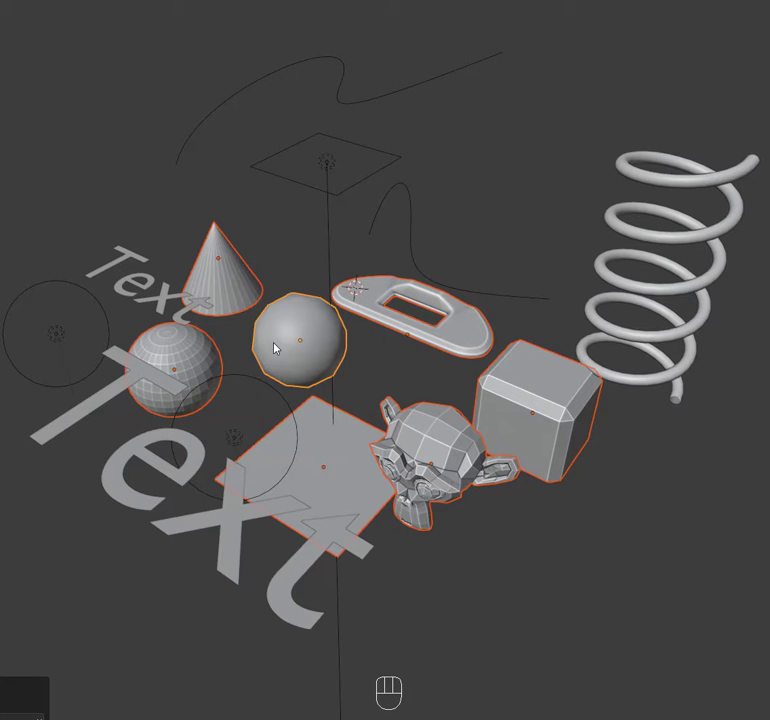
pyautogui.press('g')
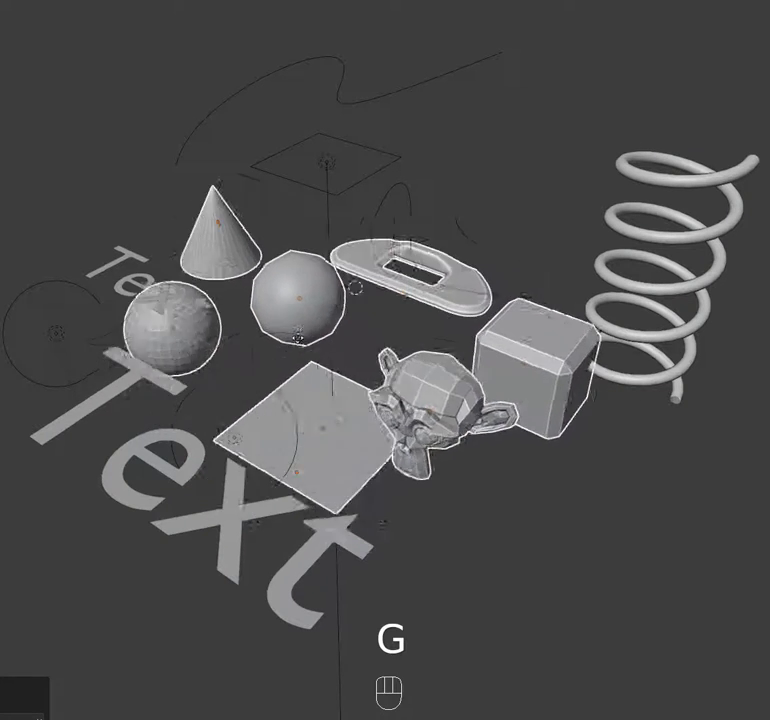
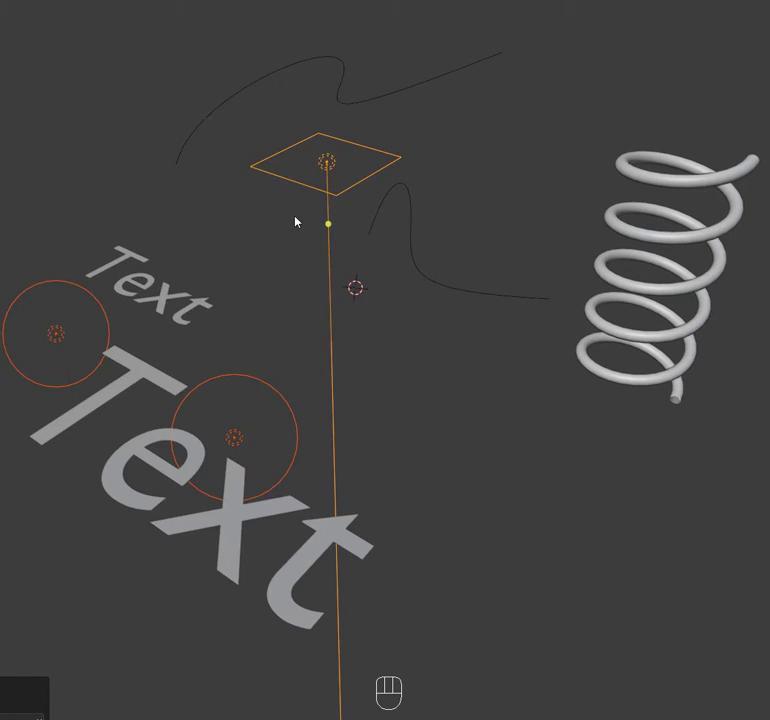
# Delete the empties and light, then select both Text objects by type.
pyautogui.press('g')
pyautogui.press('h')
pyautogui.click(172, 298)
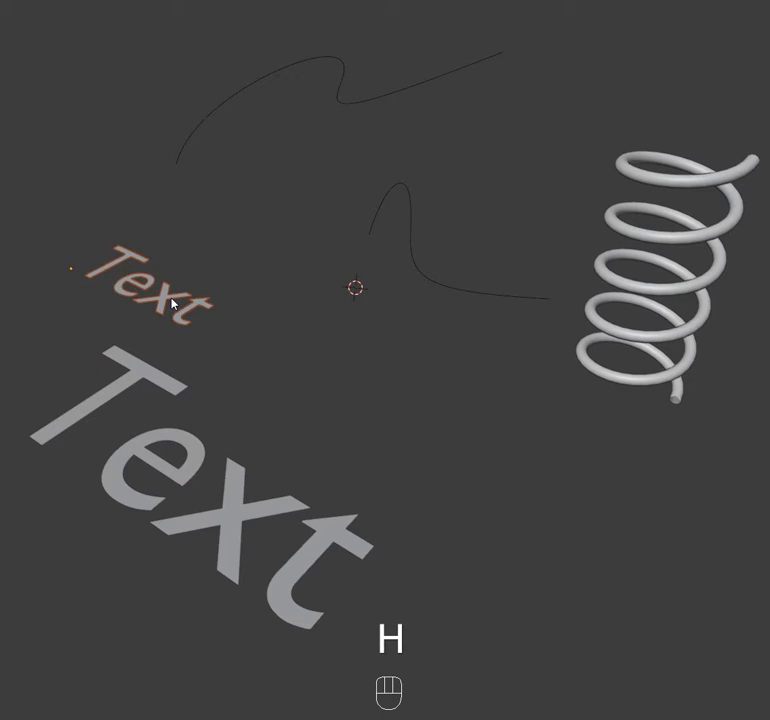
pyautogui.press('shift+g')
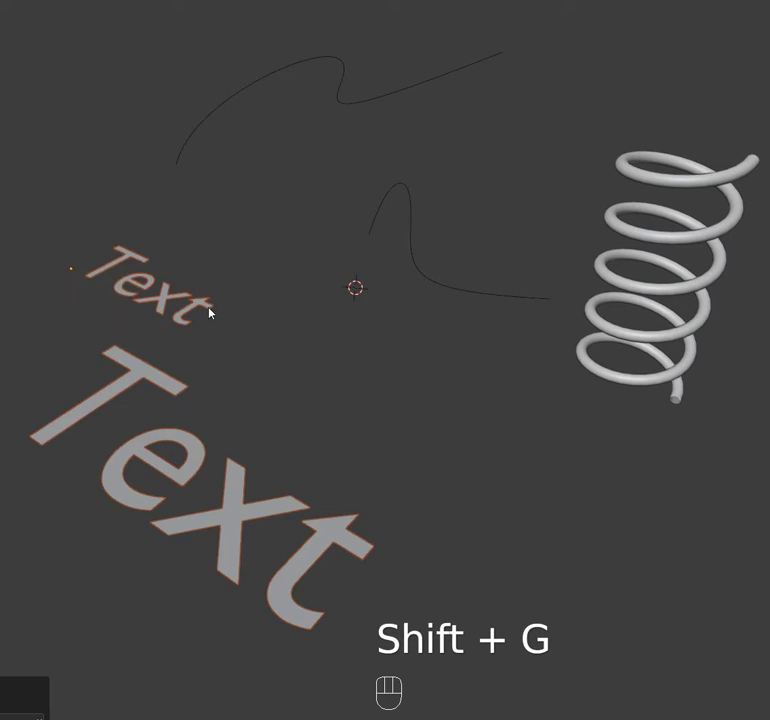
# Delete both Text objects, then select the remaining curves and spring tube by type.
pyautogui.press('g')
pyautogui.press('h')
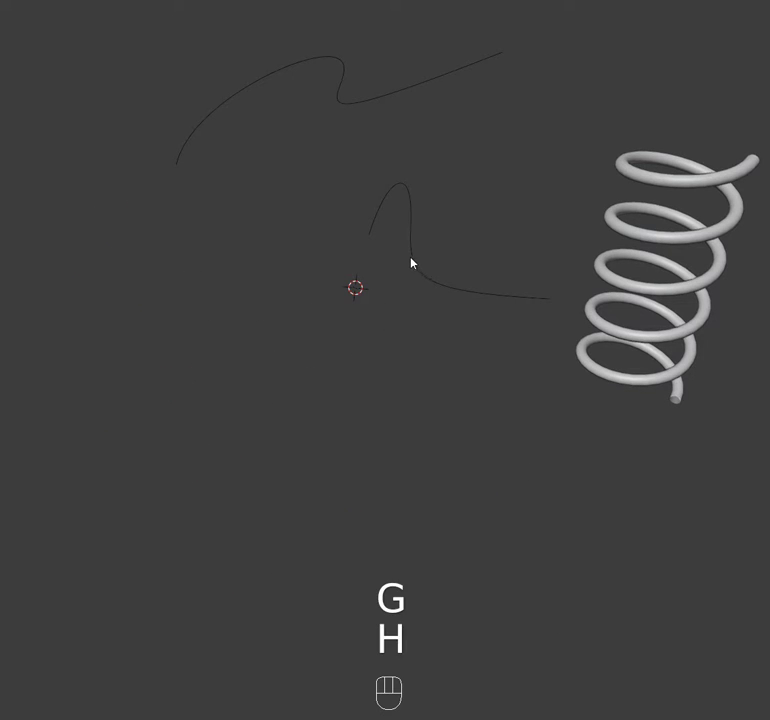
pyautogui.click(413, 255)
pyautogui.press('shift+g')
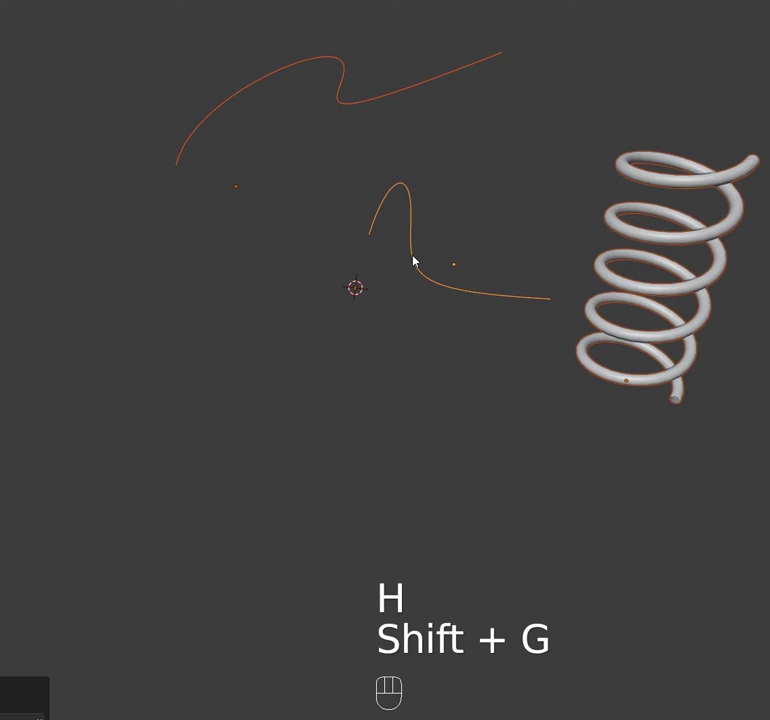
pyautogui.press('g')
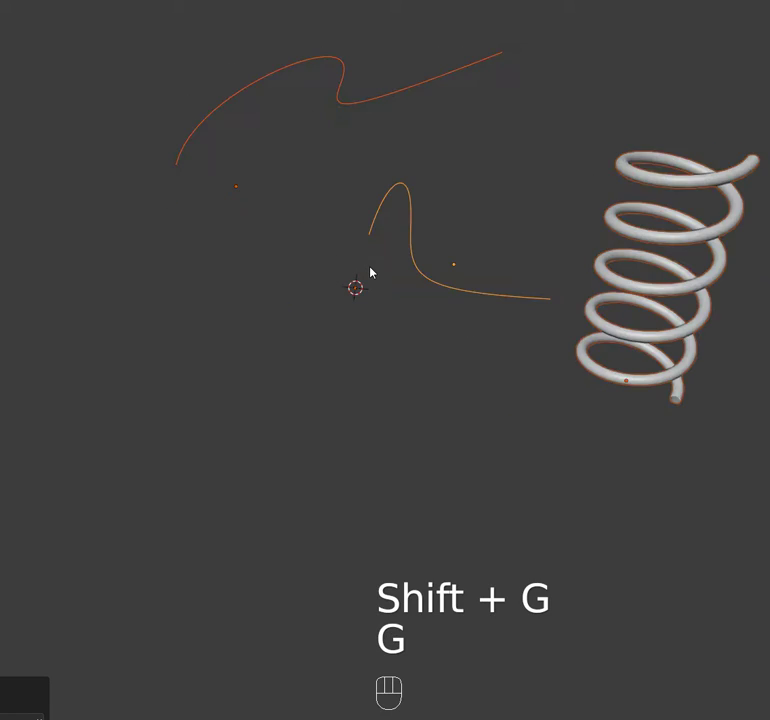